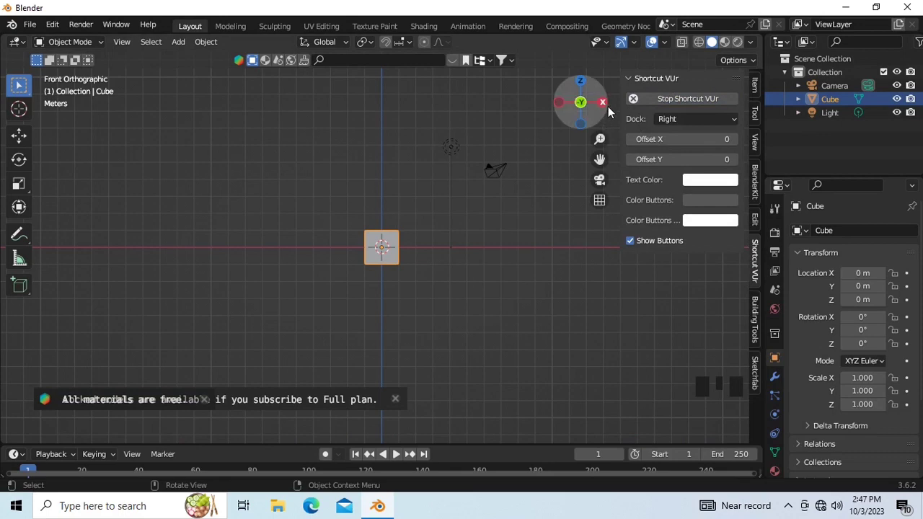
Box-select the default camera, light and cube and delete them
drag(633, 84, 512, 299)
drag(519, 303, 496, 277)
key(shift+a)
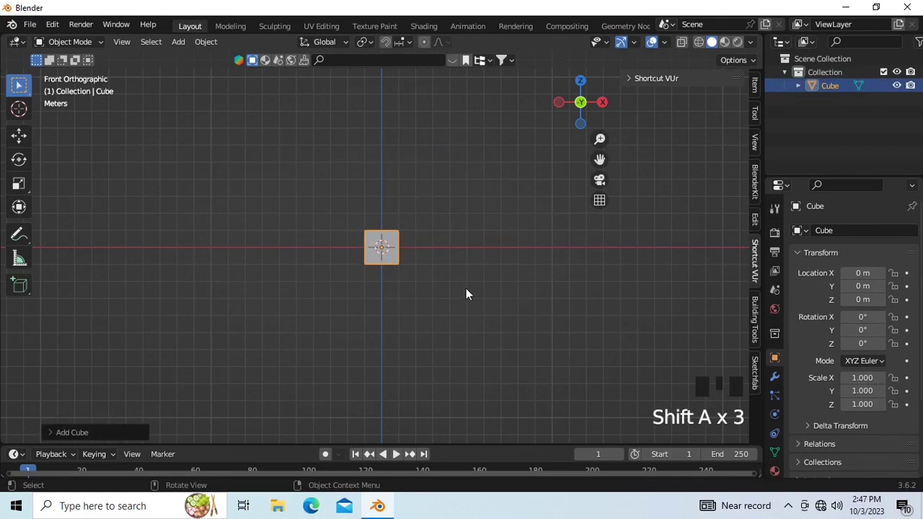
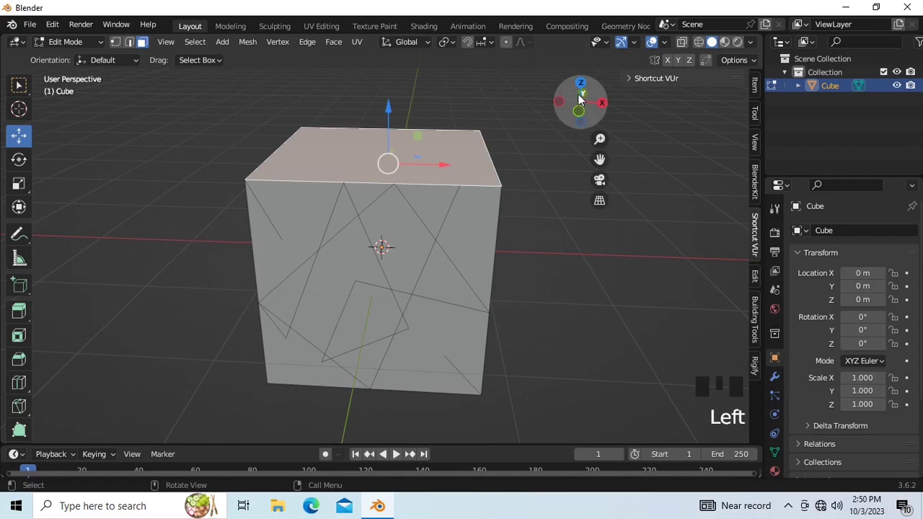
Look straight down on the cube, then return to a perspective view
click(582, 86)
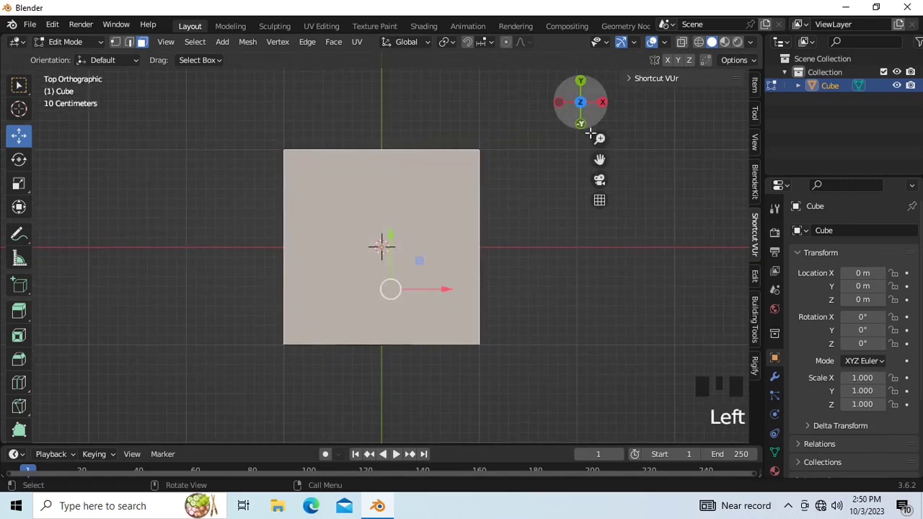
click(585, 110)
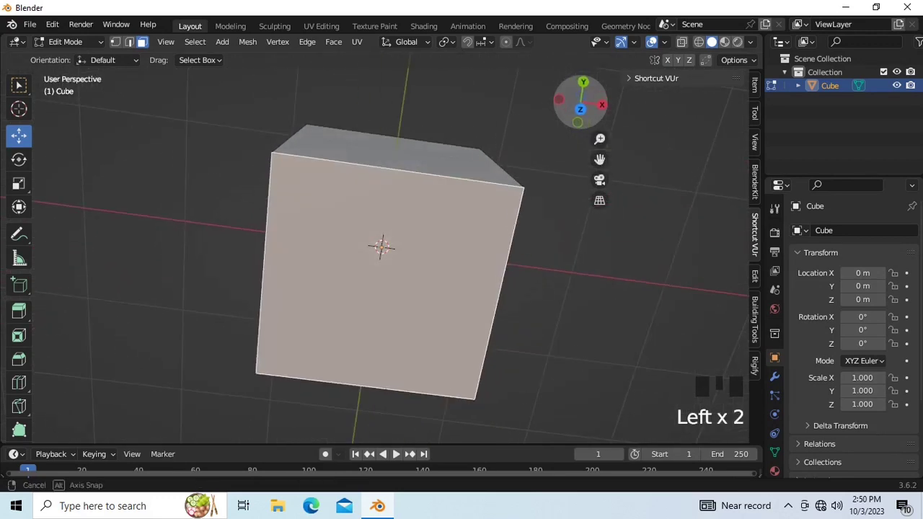
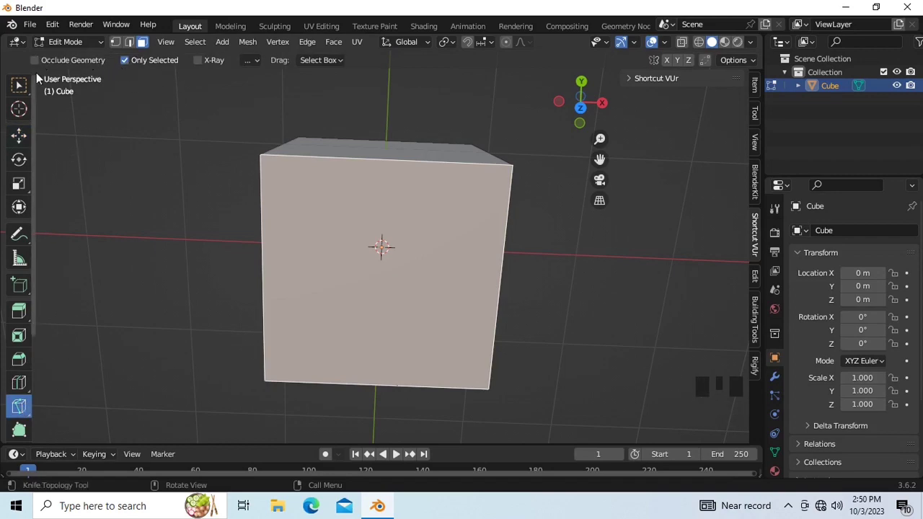
Enable Occlude Geometry so the knife ignores hidden geometry
click(40, 64)
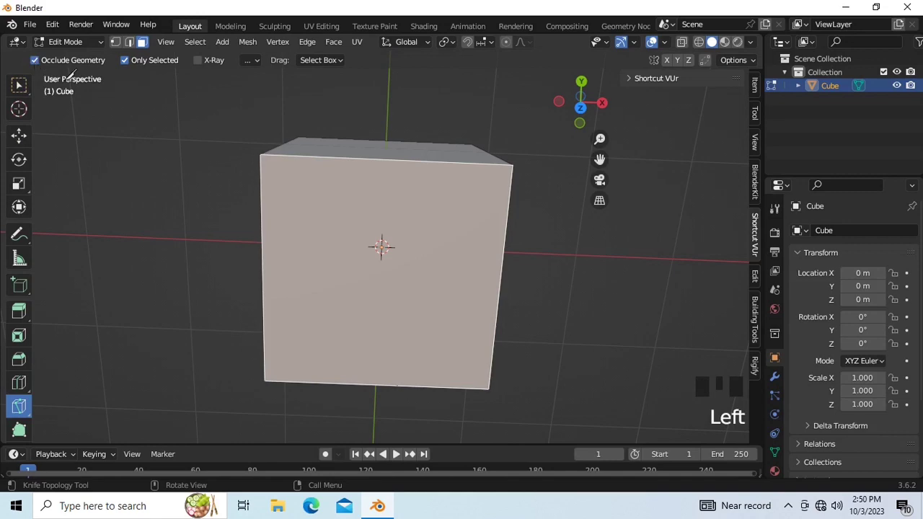
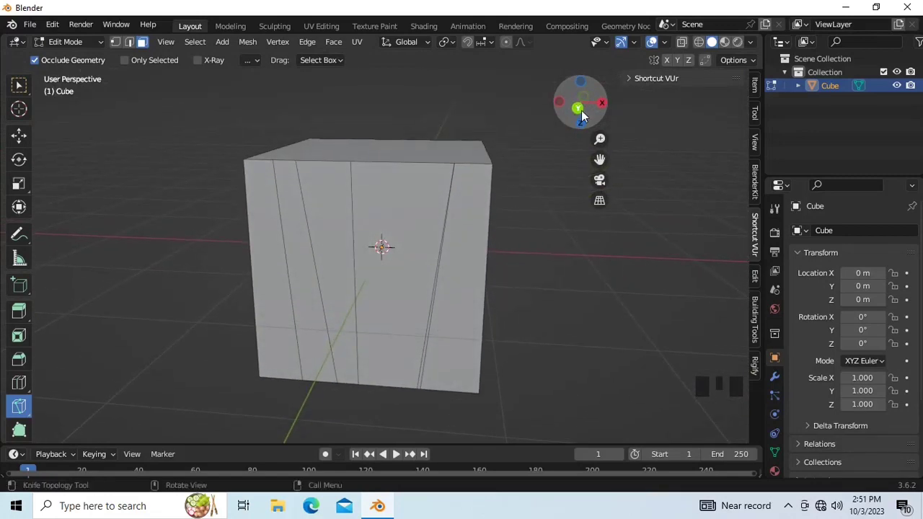
Switch to back view for the angular cuts, then turn Occlude Geometry off
click(587, 108)
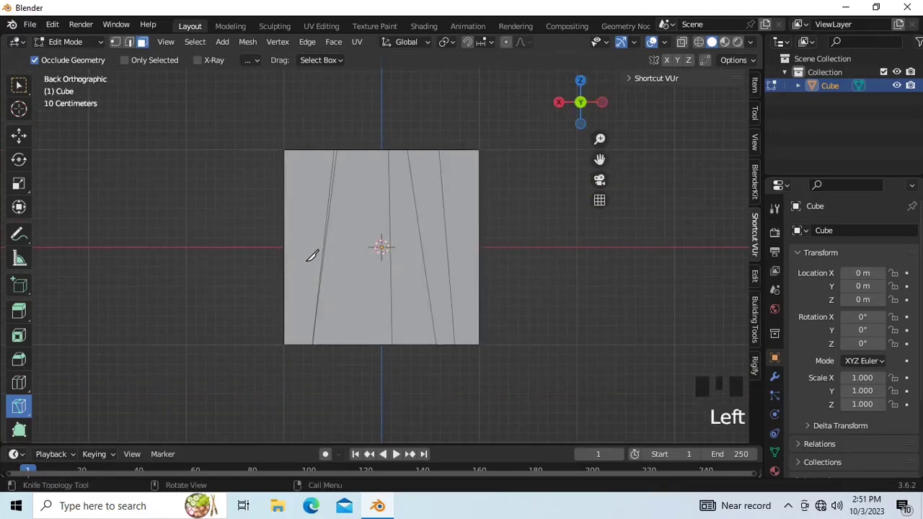
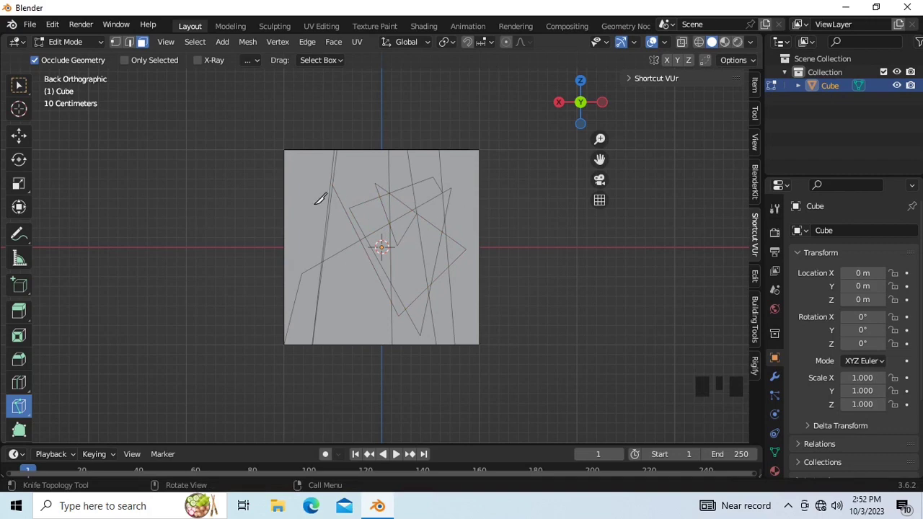
click(37, 61)
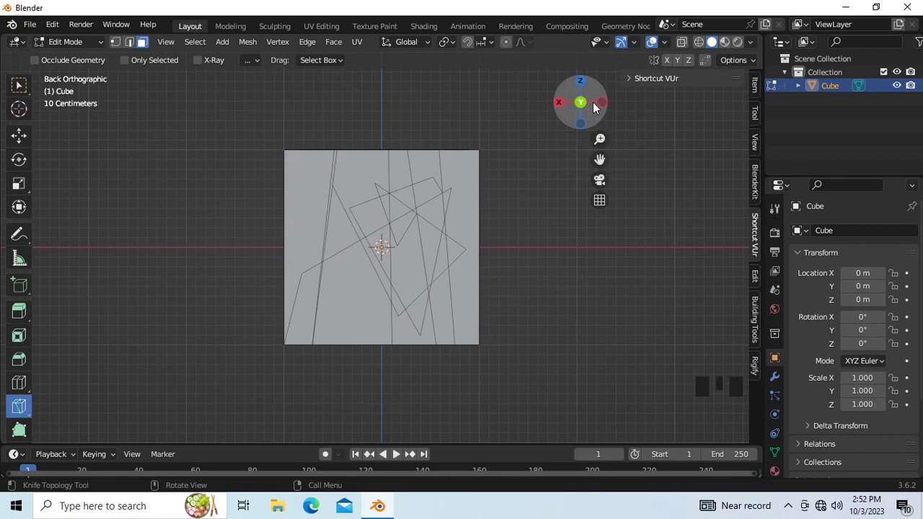
Inspect the knife cuts from the left side, top and front faces of the cube
click(606, 108)
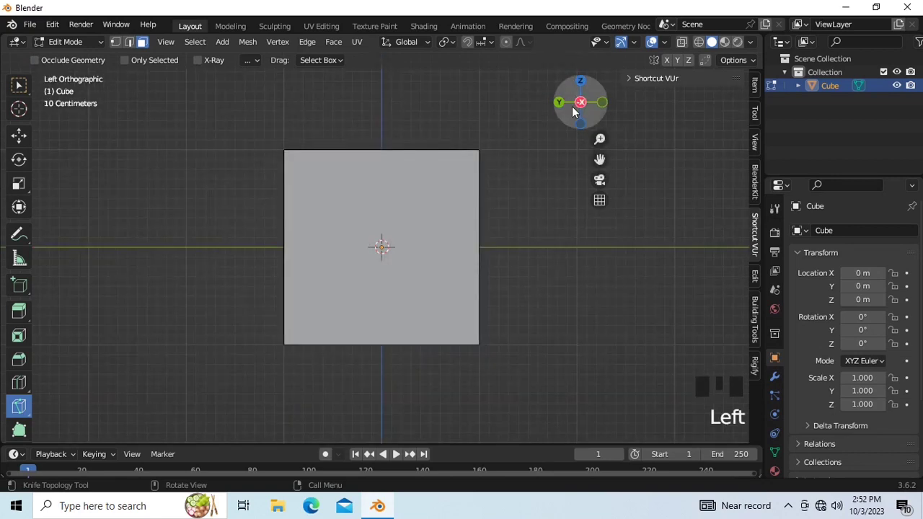
click(585, 105)
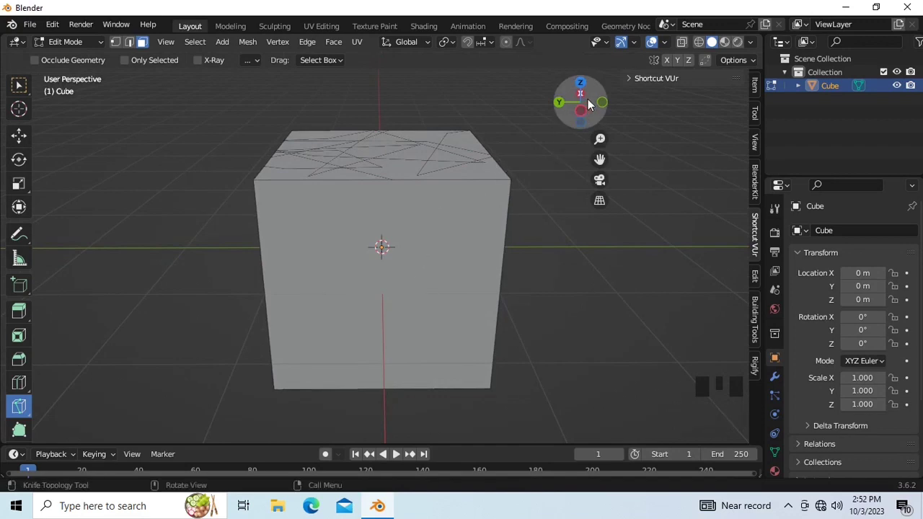
click(605, 101)
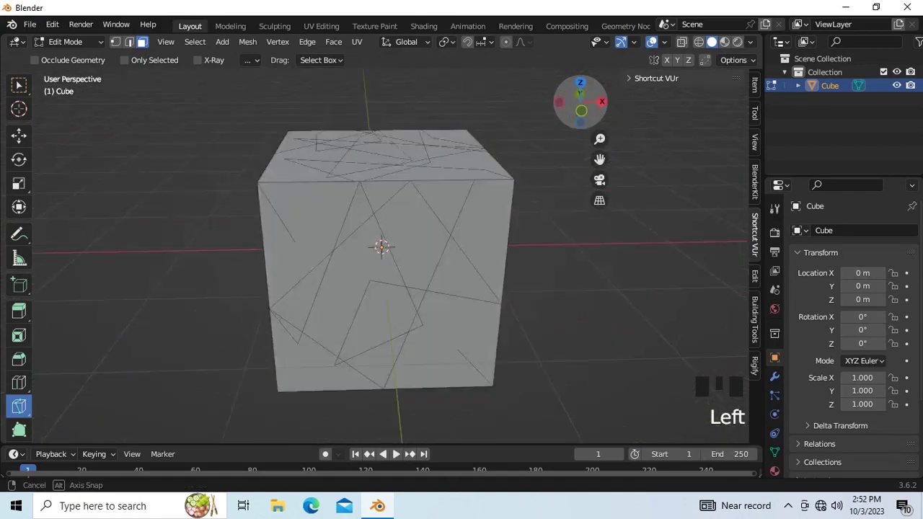
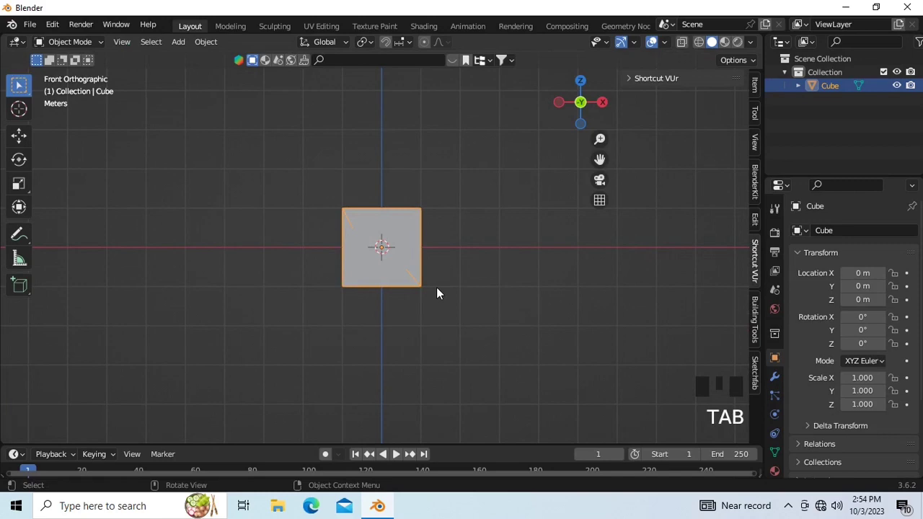
Replace the cut cube with a fresh one in Edit Mode with X-Ray, knife ready
key(Delete)
key(shift+a)
key(shift+a)
key(KP_Decimal)
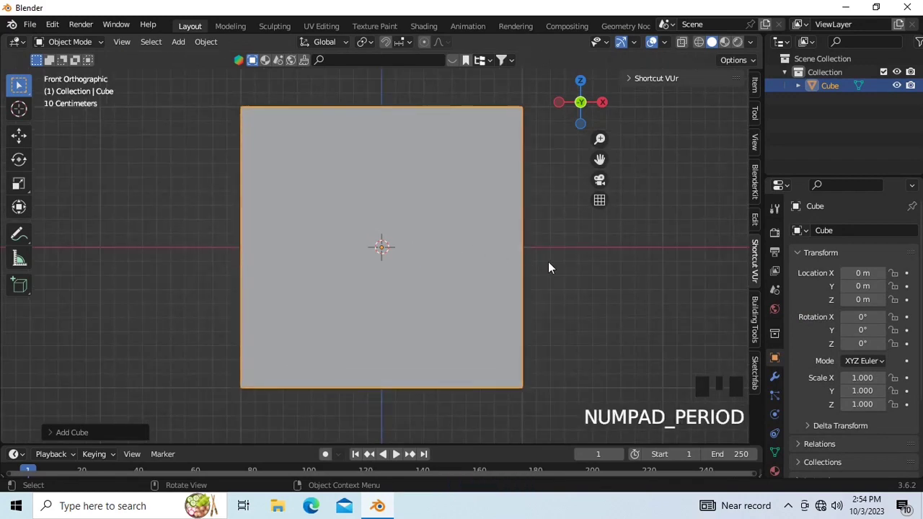
click(599, 337)
click(467, 258)
key(Tab)
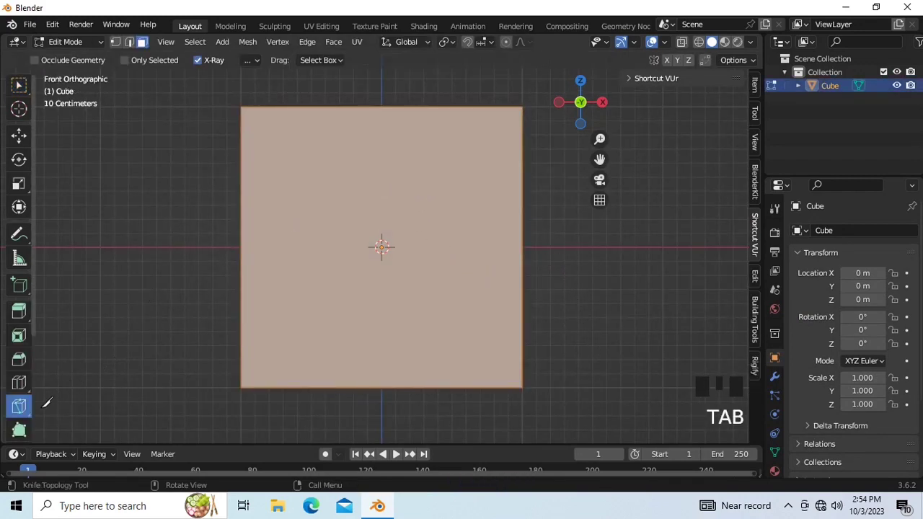
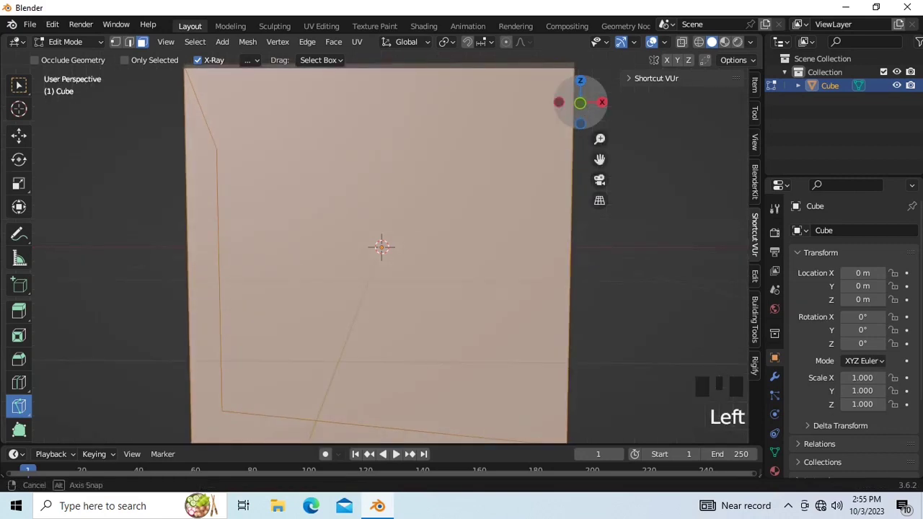
Orbit around the see-through cube and zoom out before the spiral cut
click(580, 108)
click(586, 105)
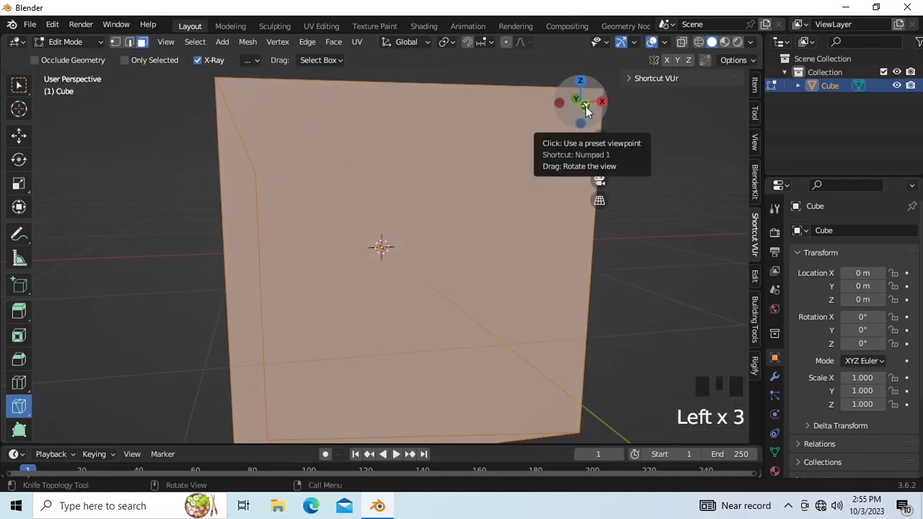
click(591, 108)
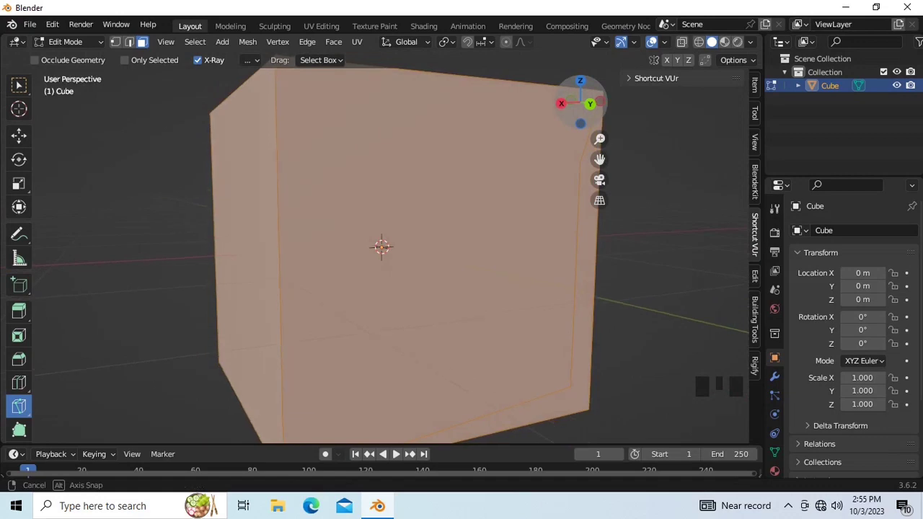
scroll(down, 3)
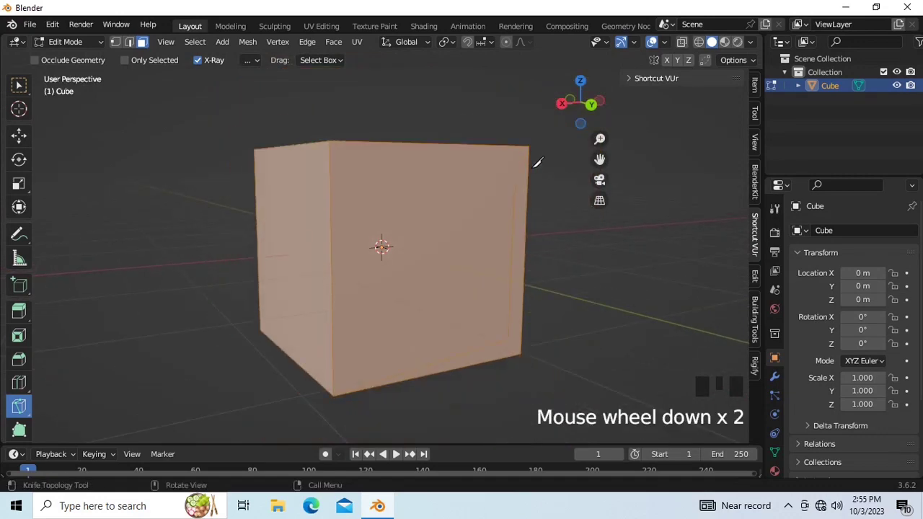
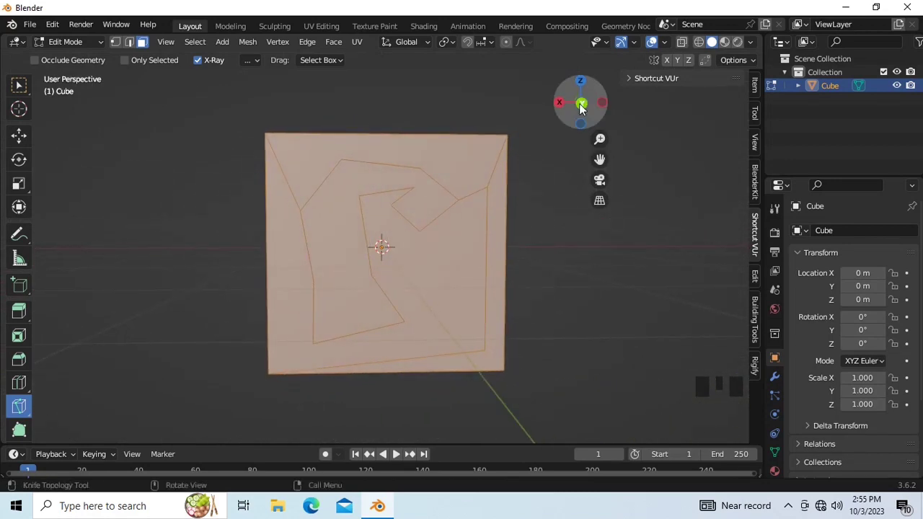
View the spiral knife cut straight from behind the cube
click(587, 108)
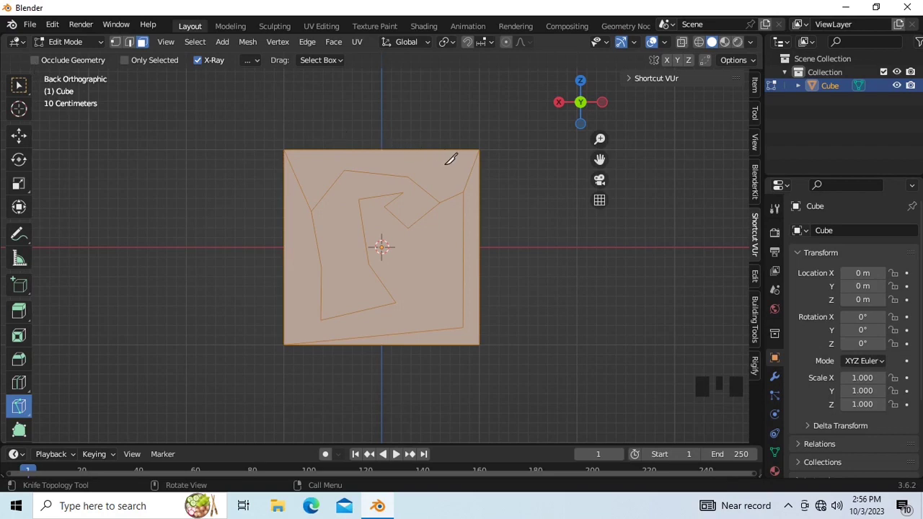
Add a cube mesh and then a circle mesh from the Add menu
key(shift+a)
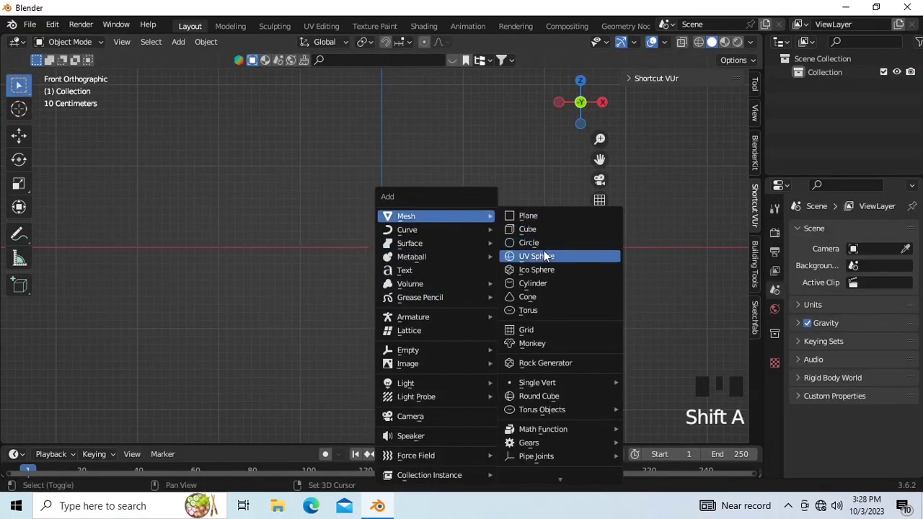
key(shift+a)
click(550, 294)
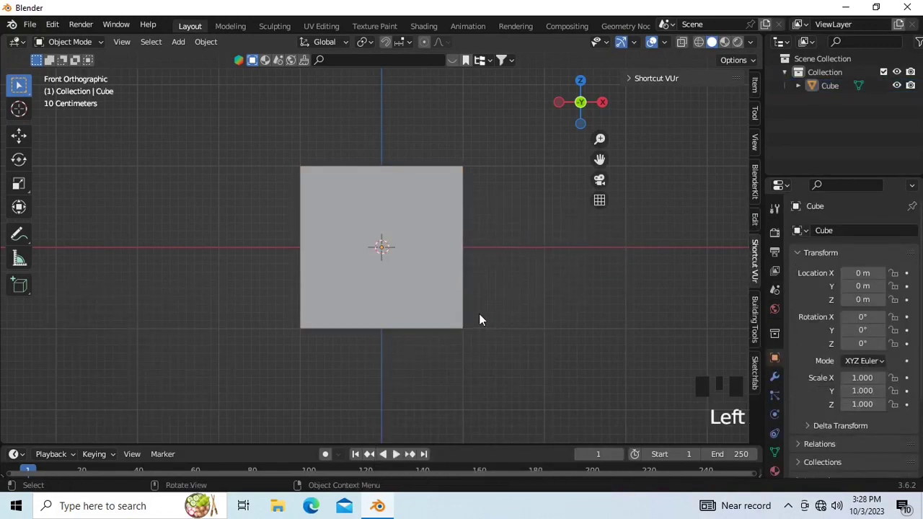
key(shift+a)
key(shift+a)
click(537, 328)
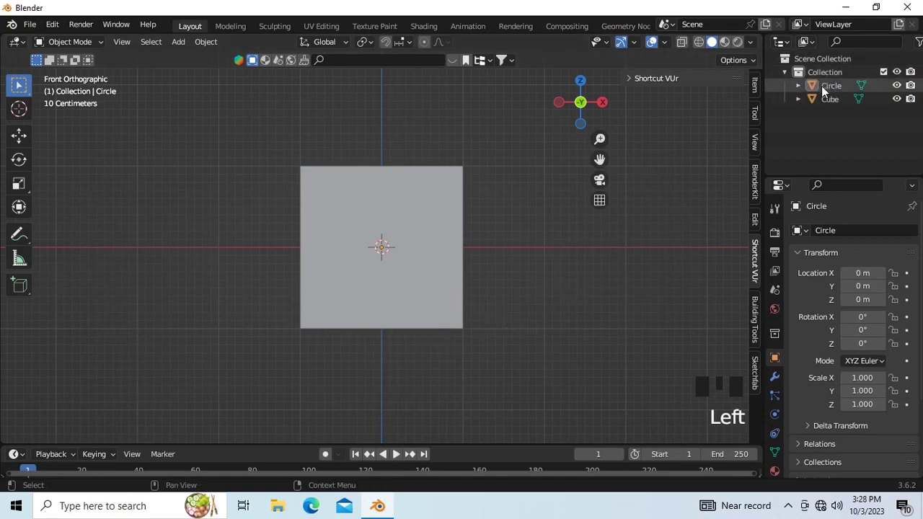
Select the Circle in the outliner and start moving it up along Z
click(836, 90)
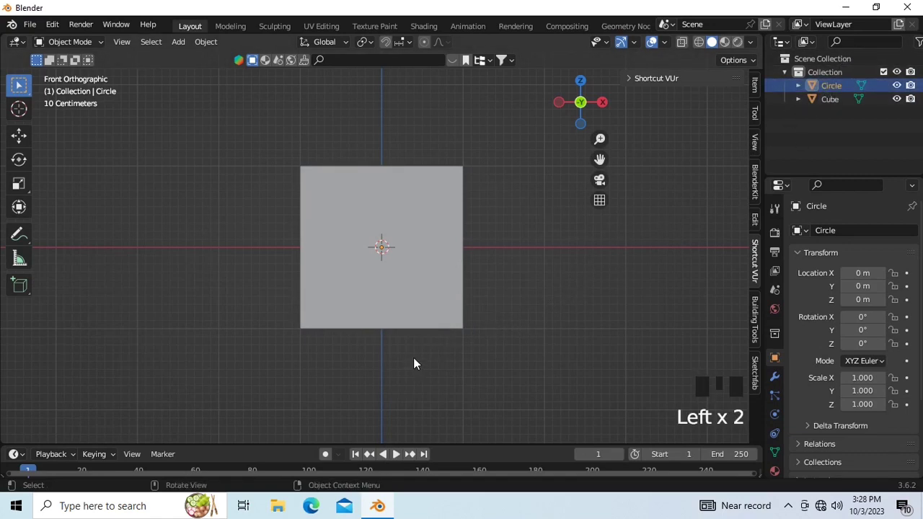
key(g)
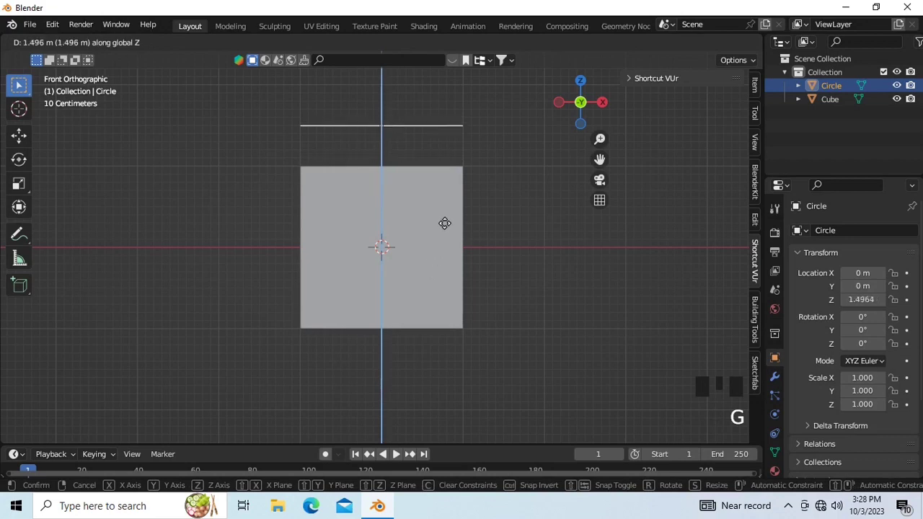
Rotate the circle upright and move it along Y to sit in front of the cube
key(r)
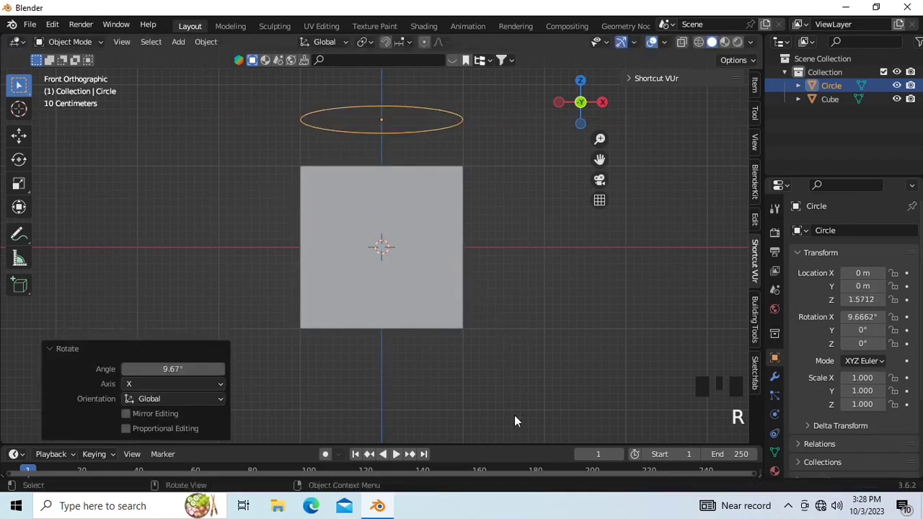
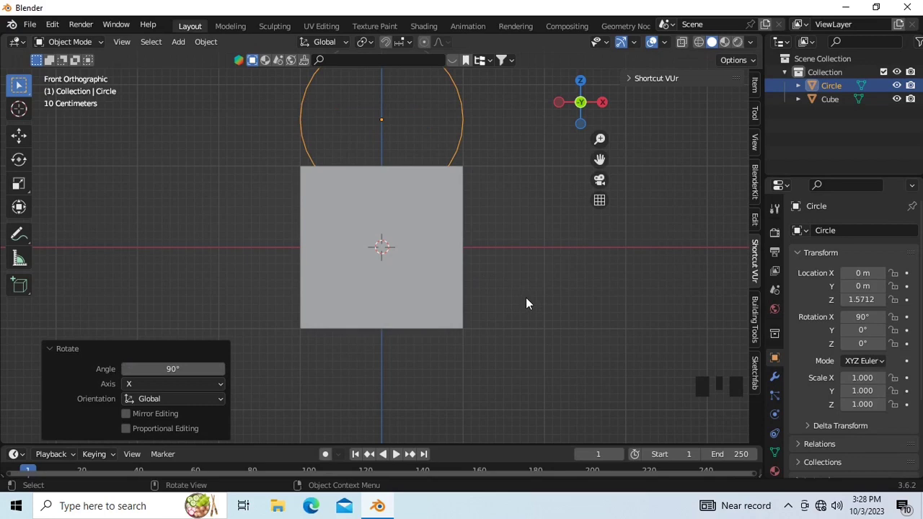
click(529, 300)
click(606, 104)
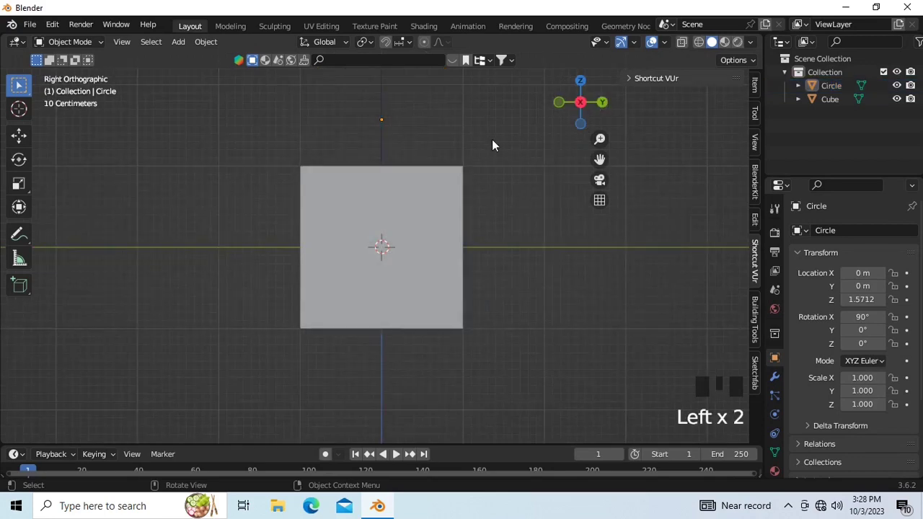
drag(395, 134, 380, 126)
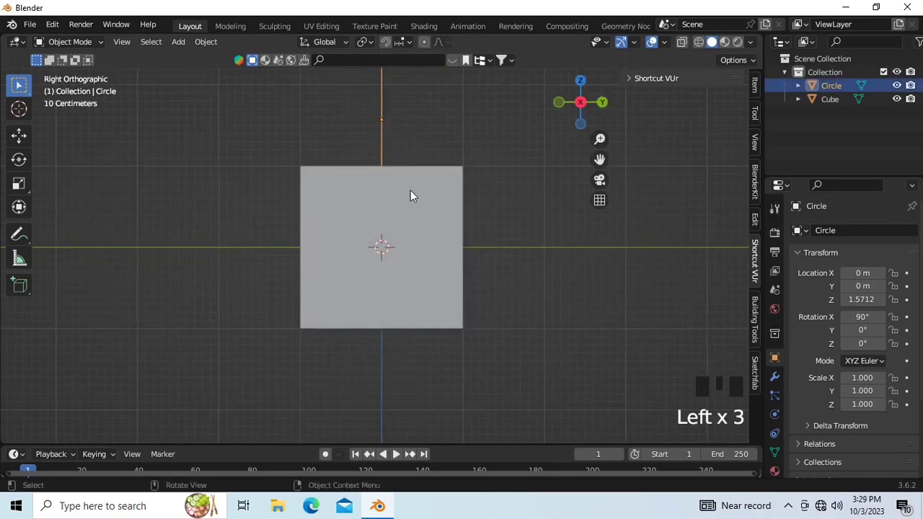
key(g)
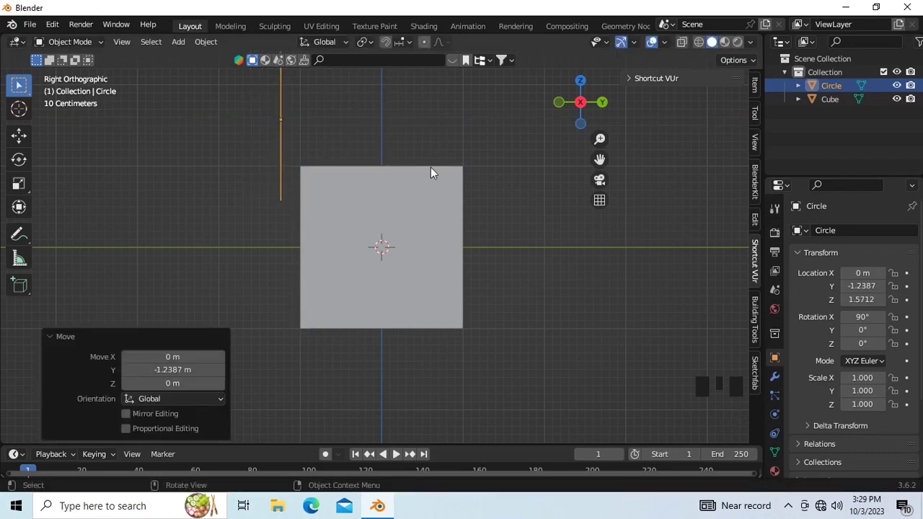
click(584, 103)
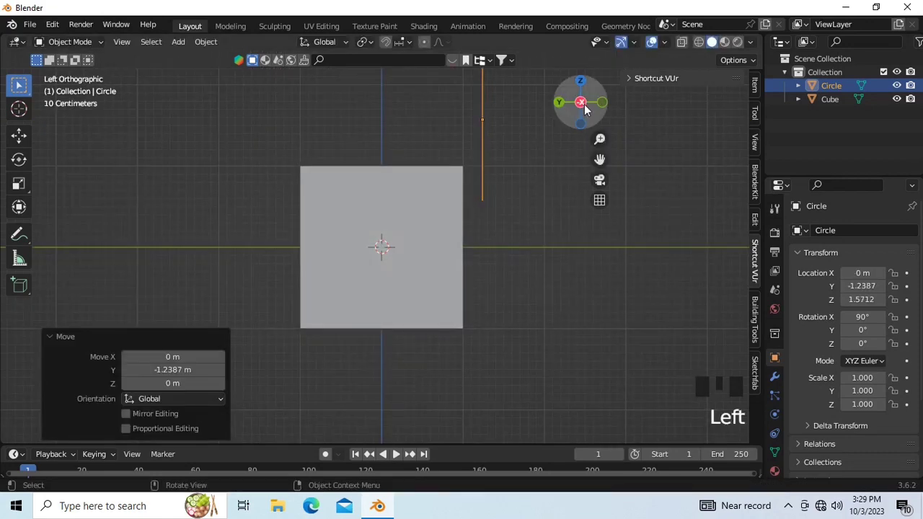
click(606, 102)
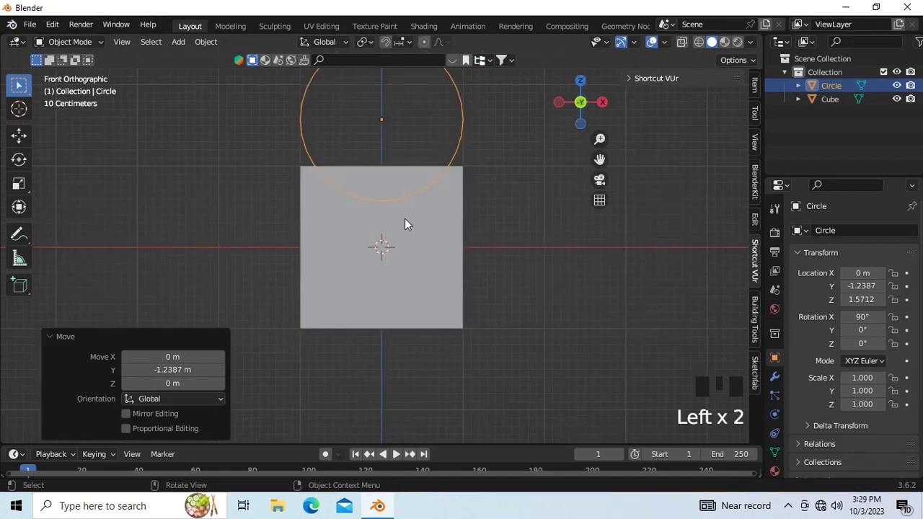
Lower the circle to the cube's centre along Z and scale it down to about 0.74
key(f)
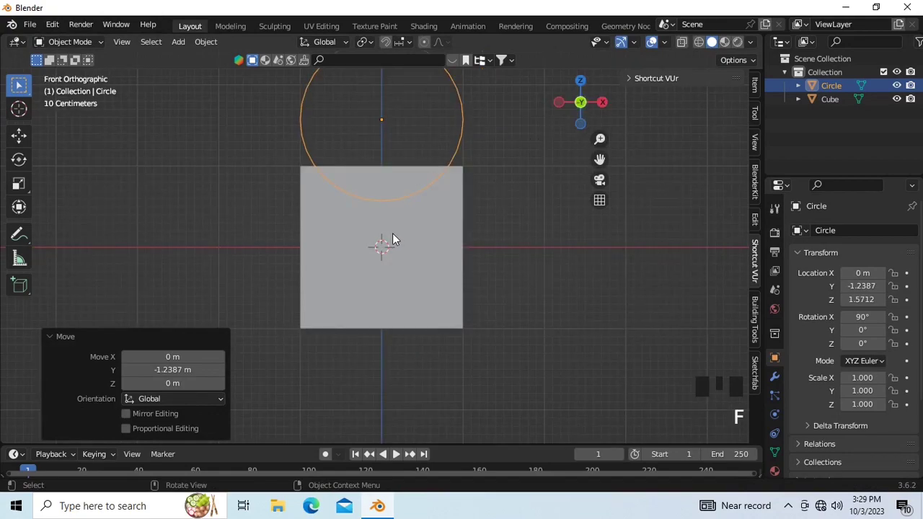
key(z)
drag(487, 137, 475, 129)
click(518, 135)
drag(478, 130, 454, 121)
key(g)
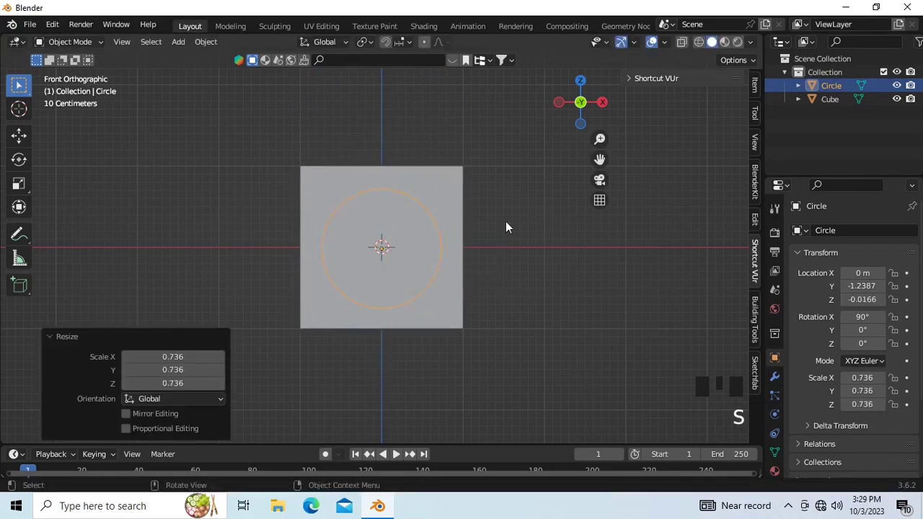
click(585, 105)
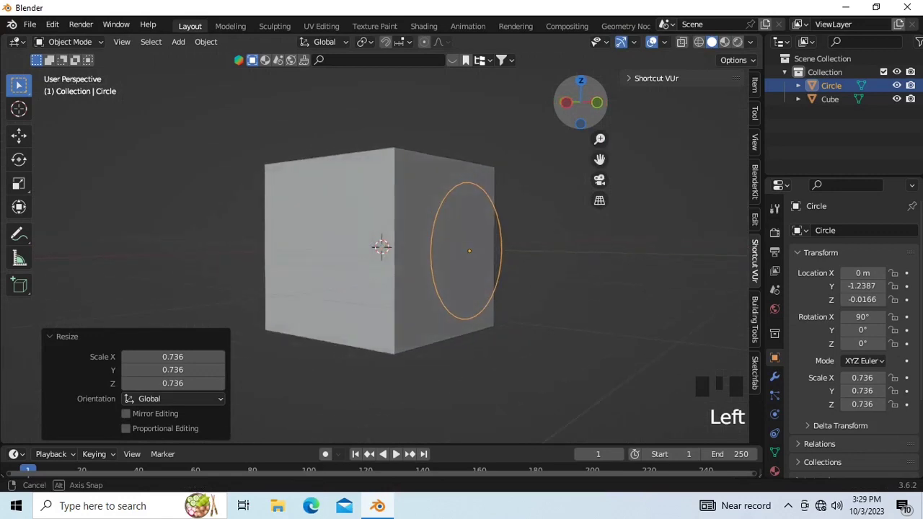
click(578, 109)
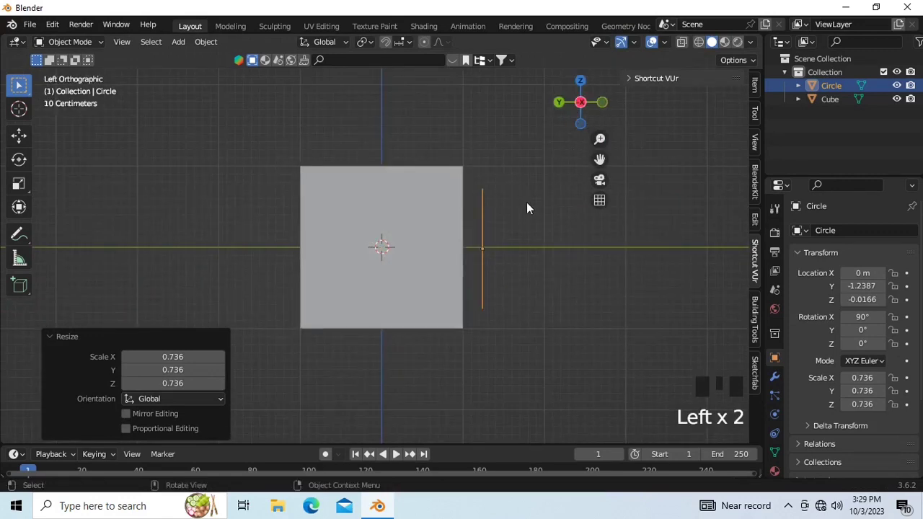
Edit the cube's mesh with the Circle added to the selection, viewed from the front
click(528, 200)
click(413, 226)
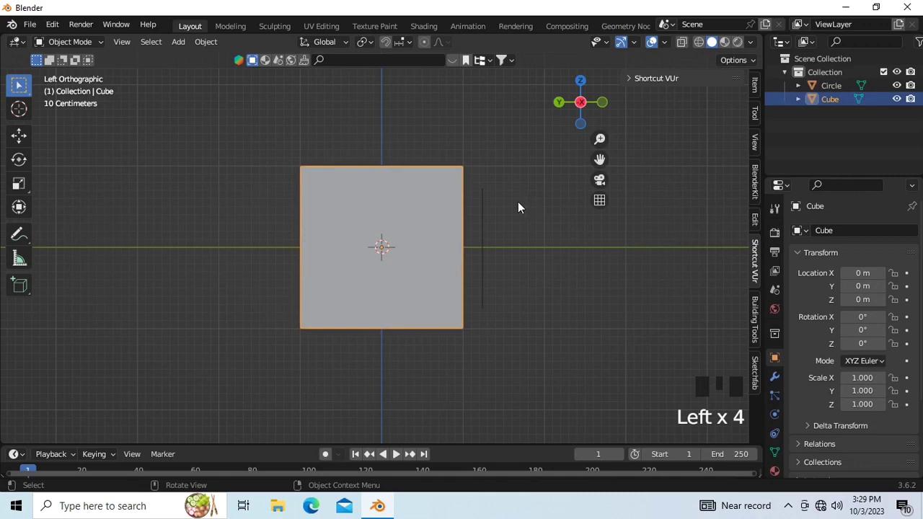
key(Tab)
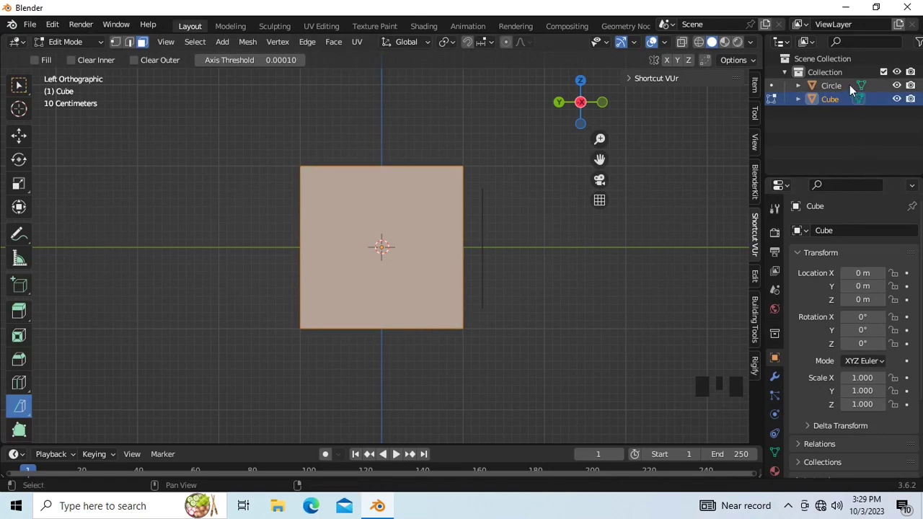
click(856, 89)
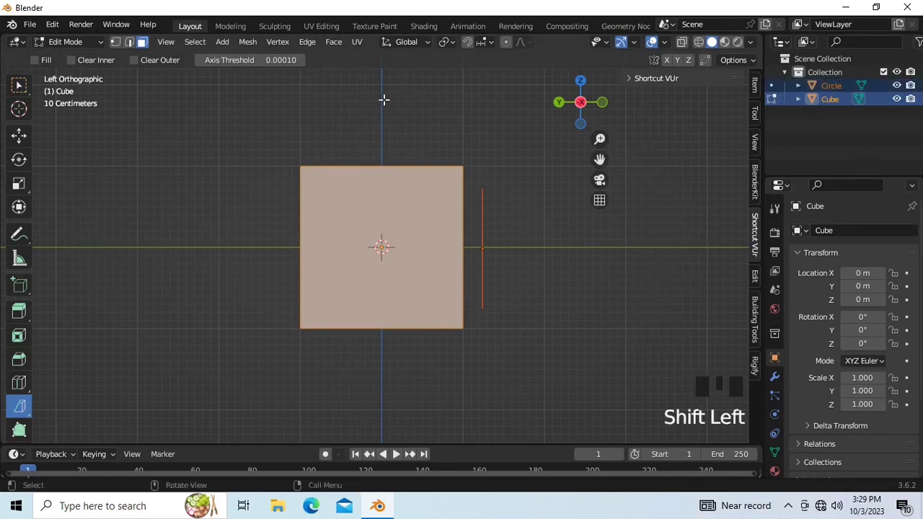
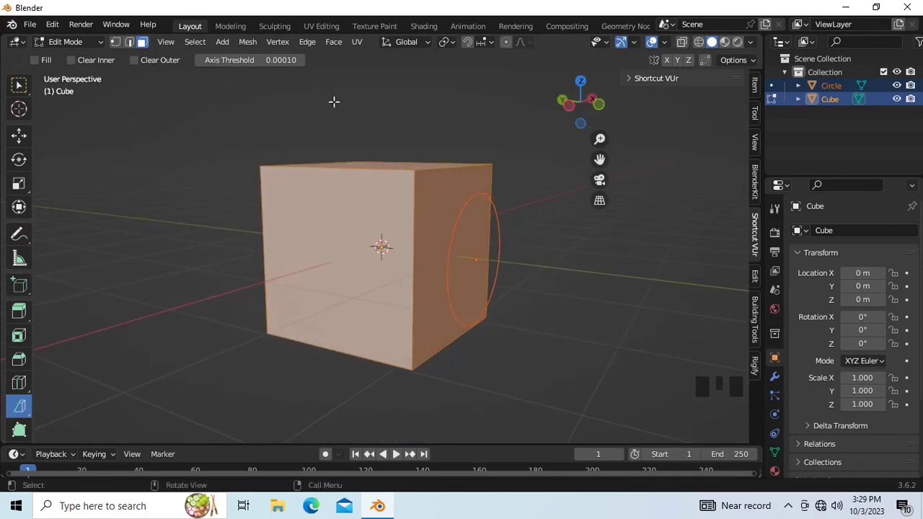
drag(259, 45, 296, 220)
key(ctrl+z)
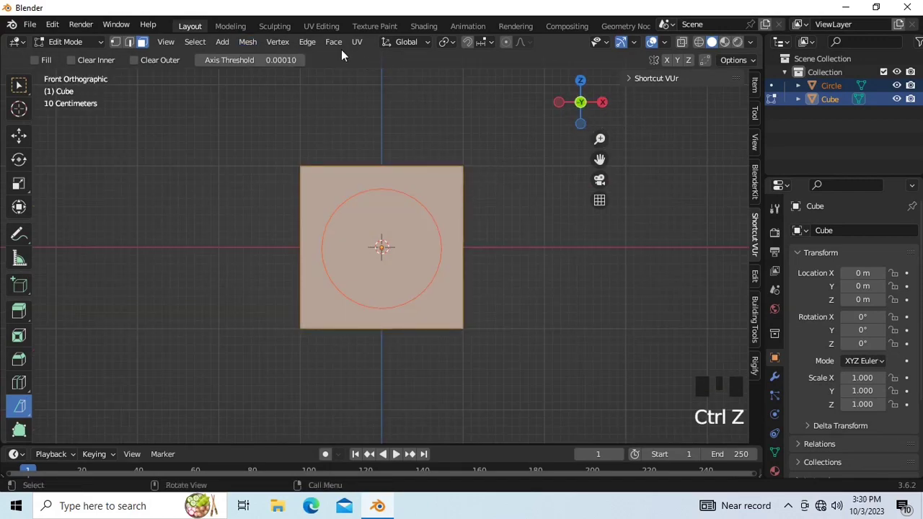
drag(255, 45, 577, 125)
Knife Project the circle's outline onto the cube face and reselect the circle in Object Mode
click(585, 105)
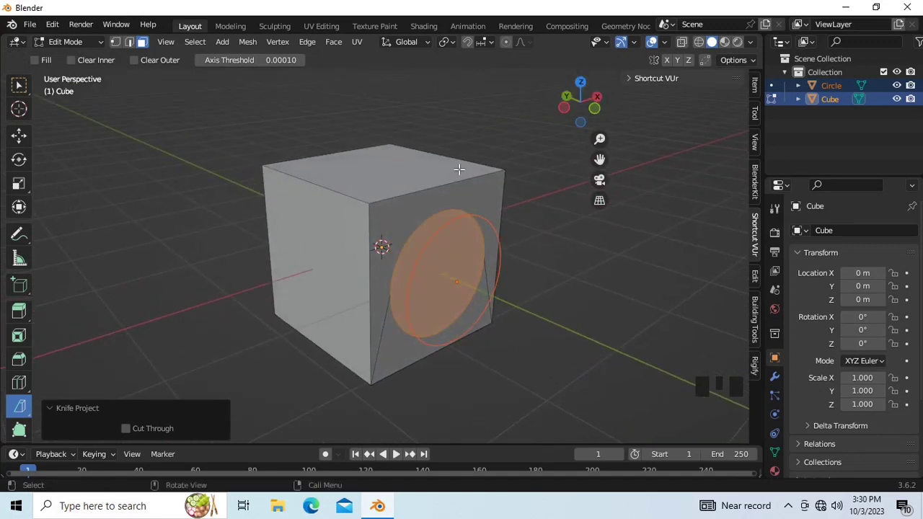
key(Tab)
click(566, 252)
click(507, 266)
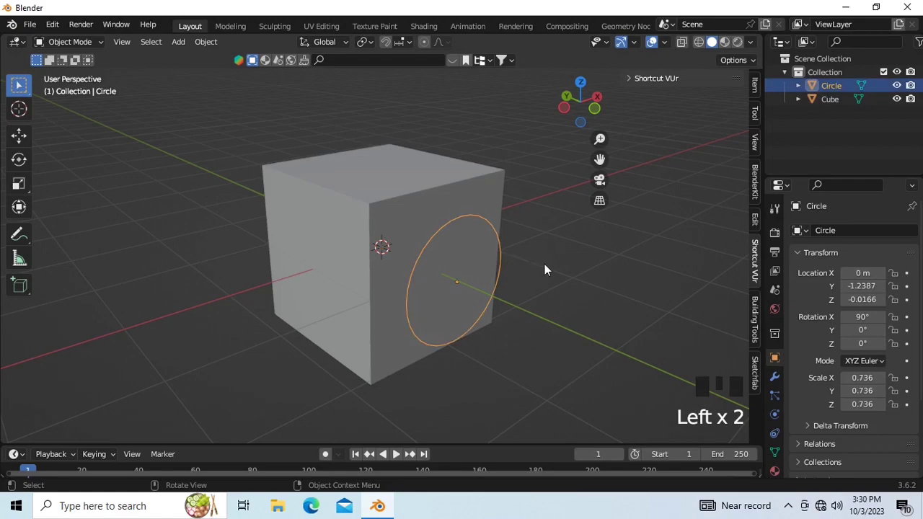
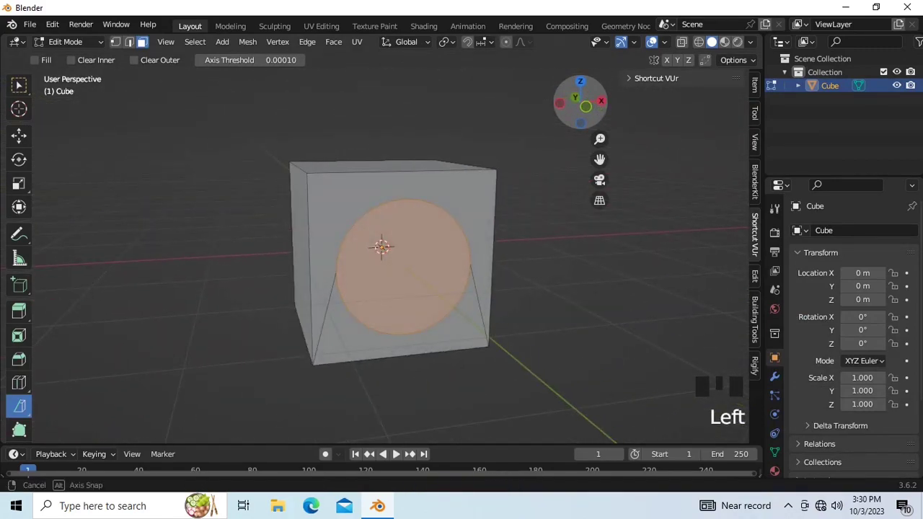
Undo back until the cube sits in Object Mode with the projected ring visible
key(ctrl+z)
key(ctrl+z)
key(ctrl+z)
key(ctrl+z)
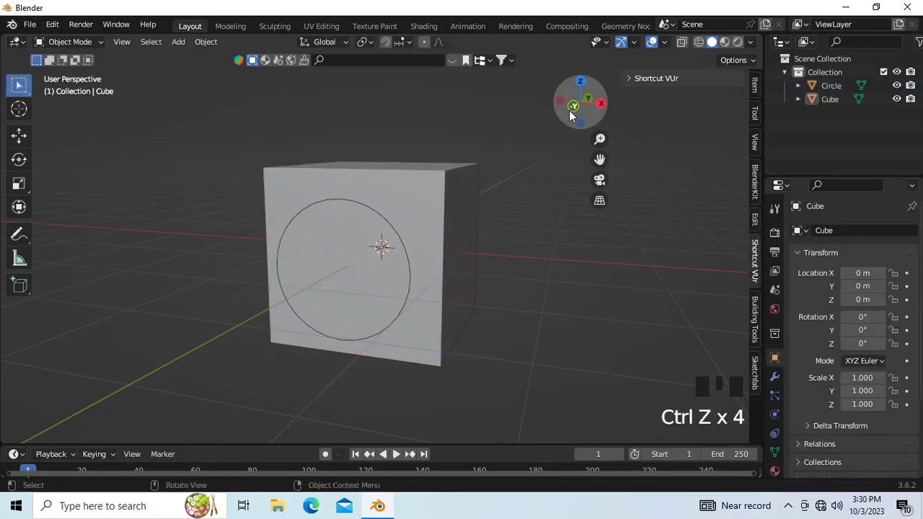
Enable Clear Inner so the bisect removes the inner side of the diagonal cut
click(576, 110)
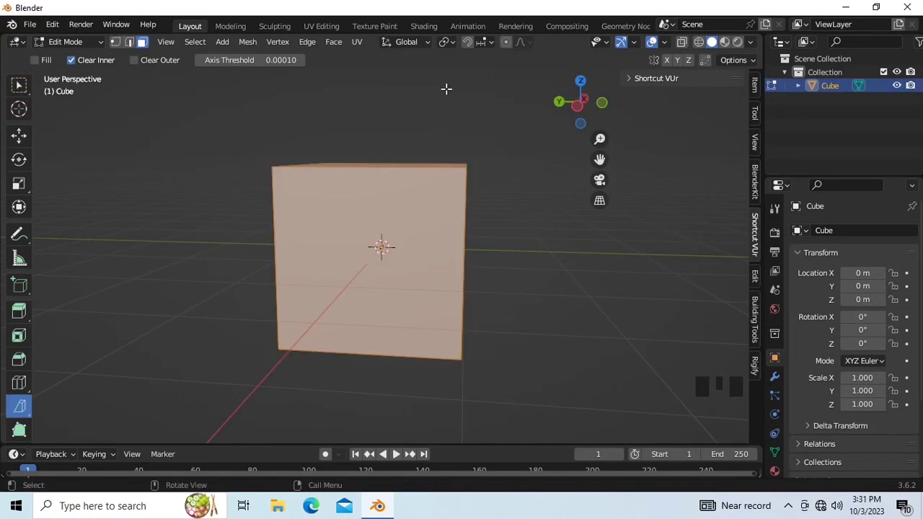
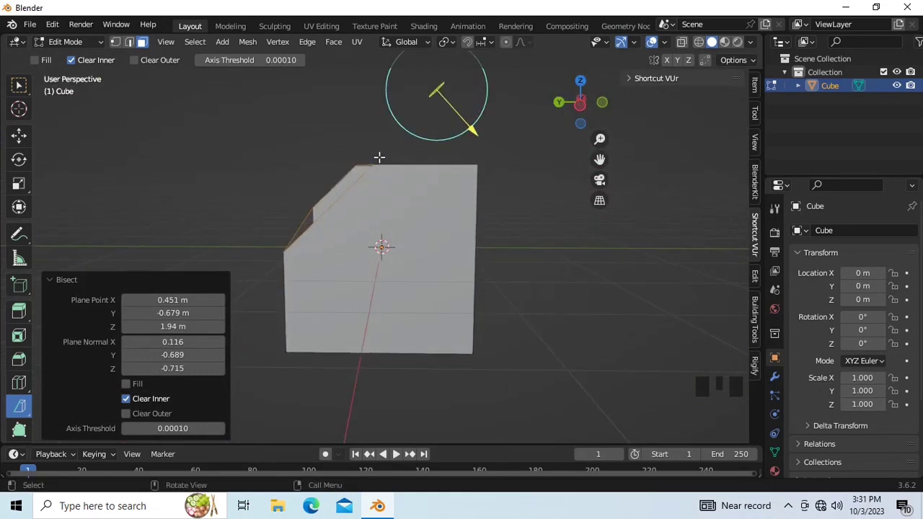
Undo the Clear Inner slice and switch the bisect option to Clear Outer
key(ctrl+z)
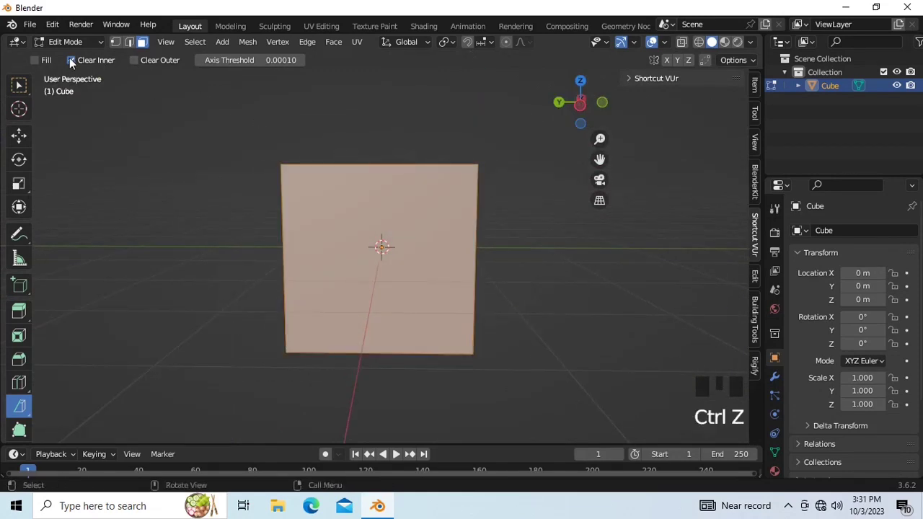
click(73, 62)
click(138, 65)
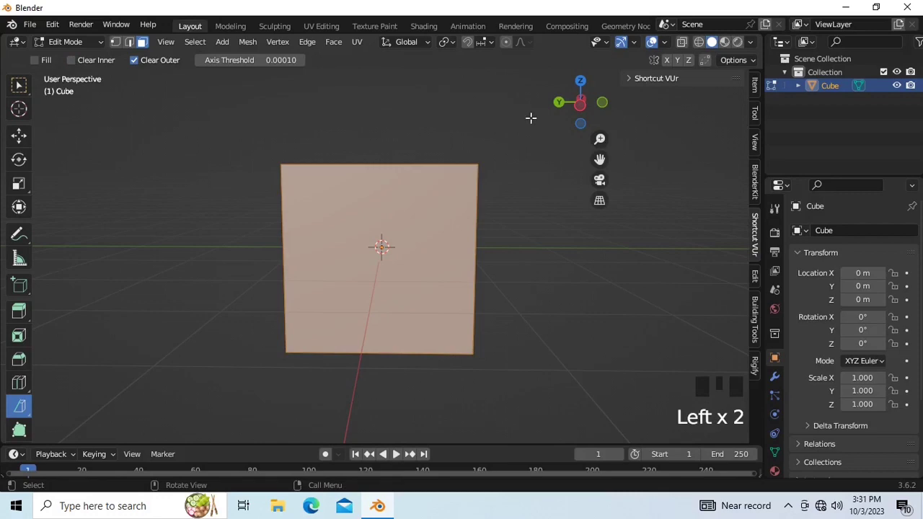
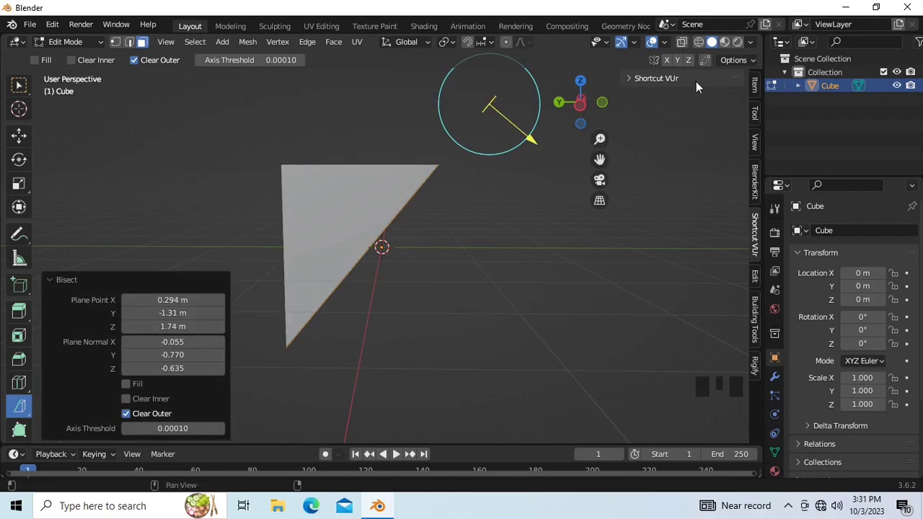
Bisect the cube diagonally with Clear Outer, check it from the side, then undo it
click(585, 114)
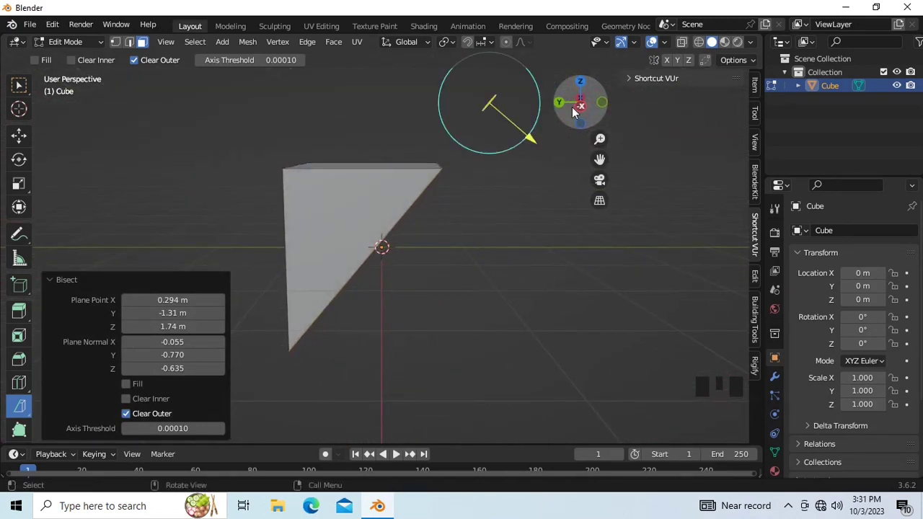
click(587, 111)
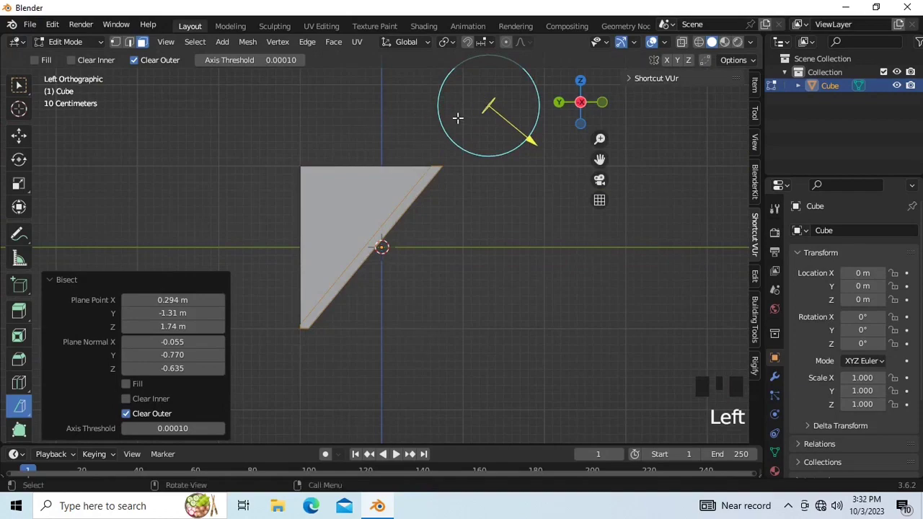
key(ctrl+z)
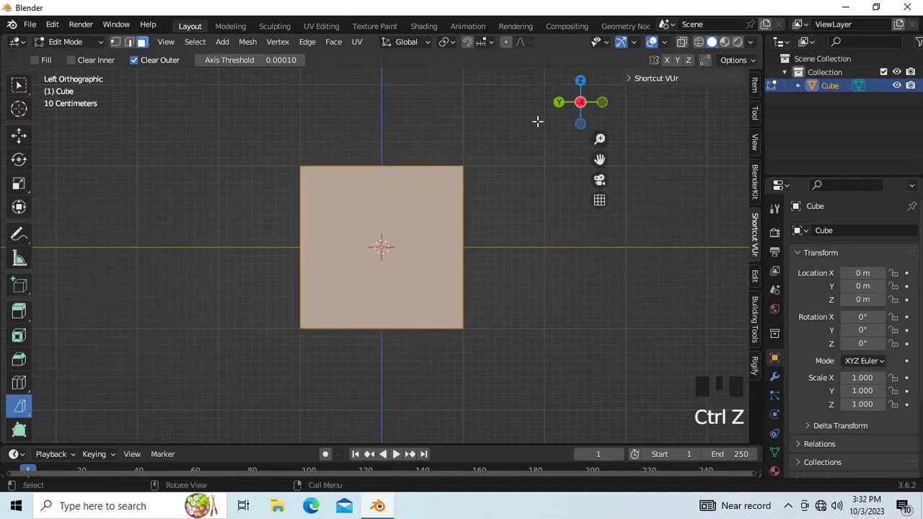